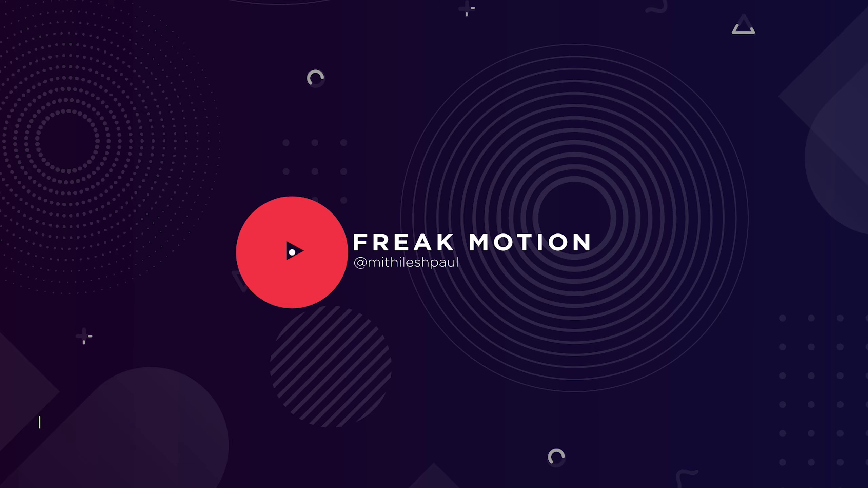
# Step: Start a new composition from the empty project window
pyautogui.click(404, 363)
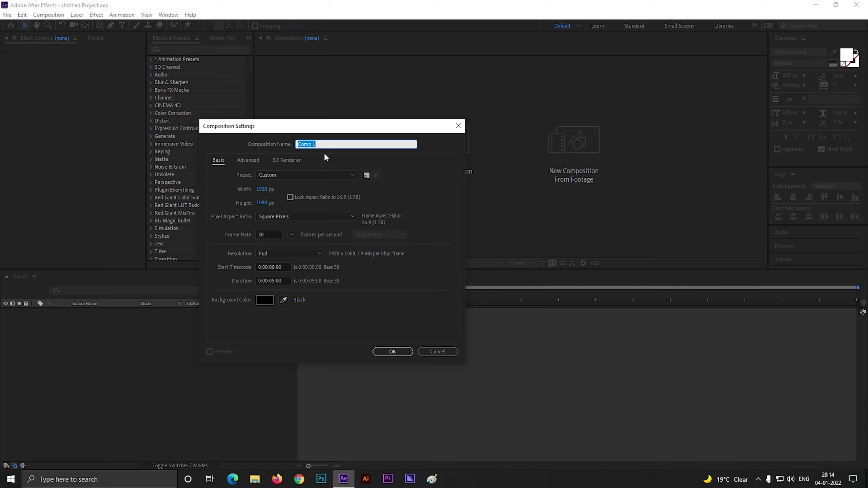
# Step: Name the composition 'text ani' at 1920×1080, 30 fps, 5 s and confirm it
pyautogui.write('text')
pyautogui.press('space')
pyautogui.write('ani')
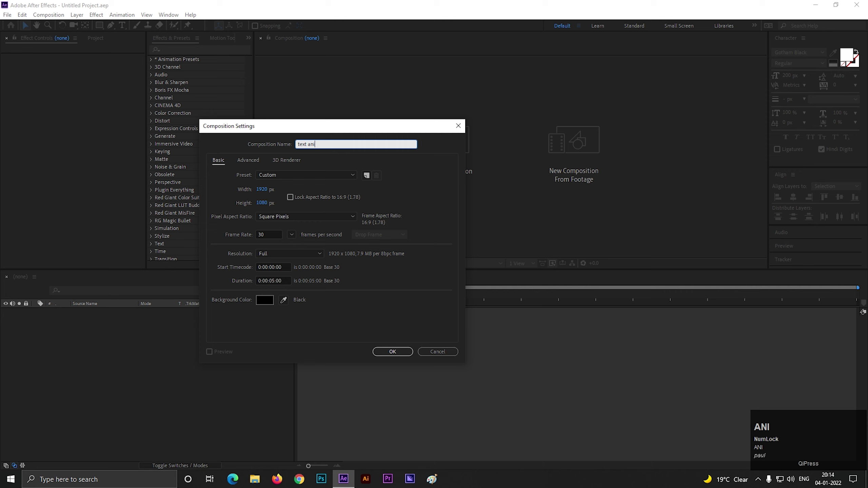
pyautogui.press('Return')
pyautogui.scroll(-3)
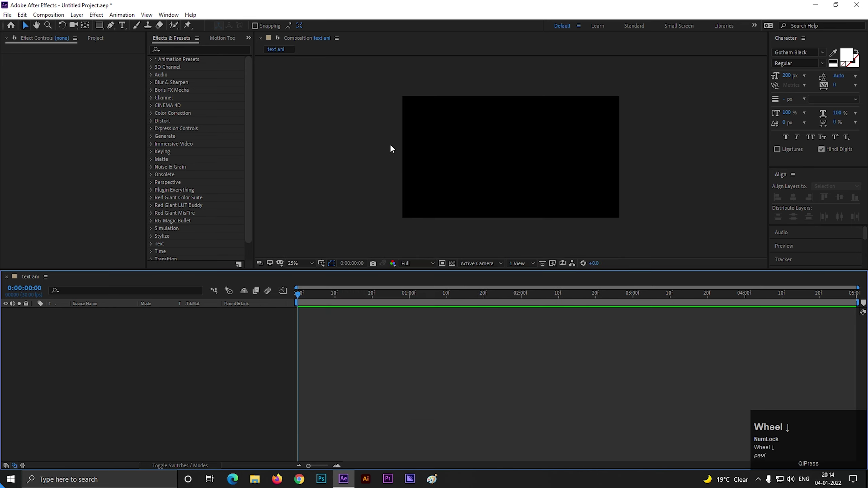
# Step: Add a bold white CREATIVE text layer centered in the composition
pyautogui.scroll(3)
pyautogui.scroll(3)
pyautogui.moveTo(423, 275); pyautogui.dragTo(121, 27)
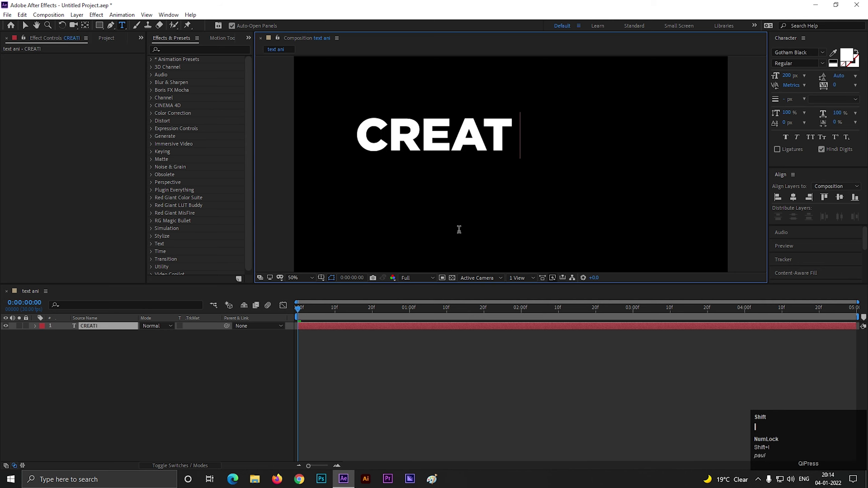
pyautogui.click(24, 30)
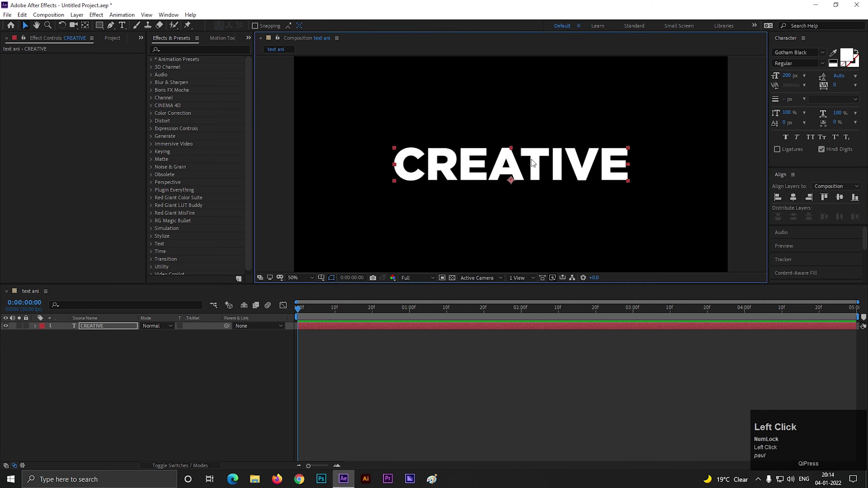
pyautogui.scroll(-3)
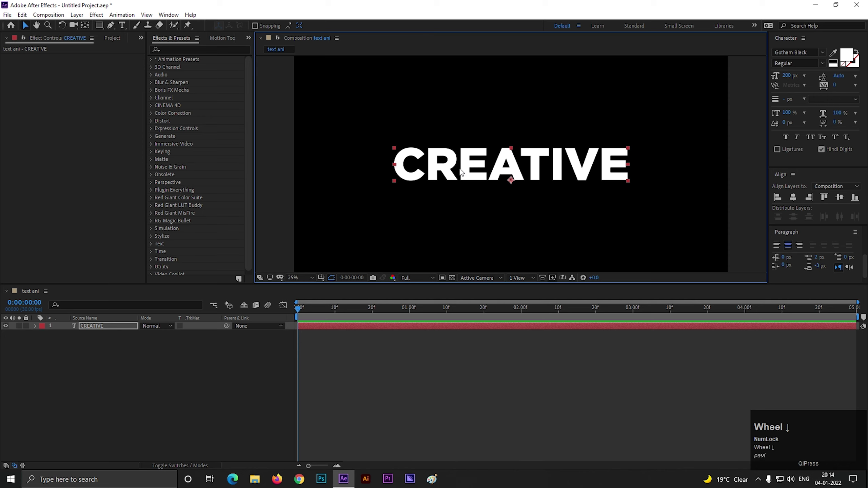
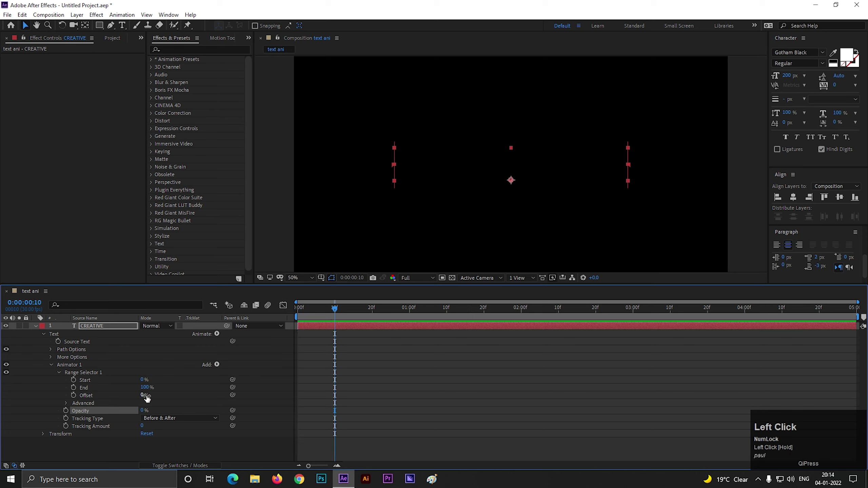
# Step: Keyframe Range Selector Offset 0% to 100% and set Tracking Amount to -41
pyautogui.moveTo(149, 397); pyautogui.dragTo(71, 405)
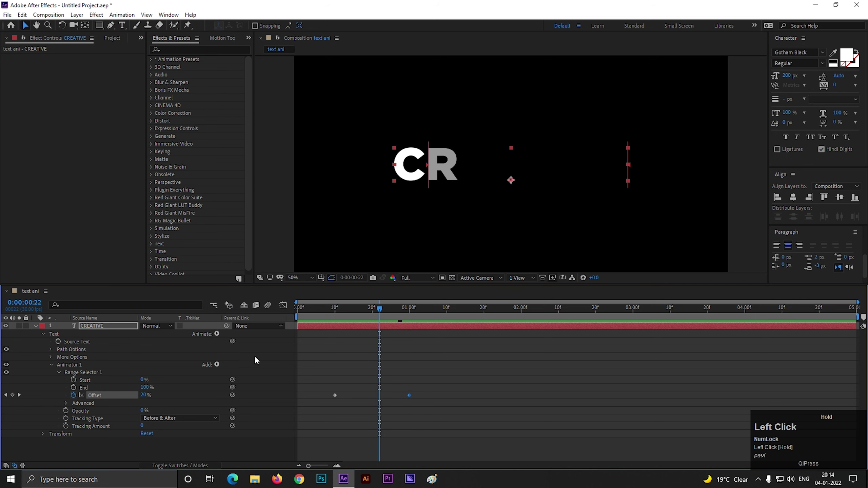
pyautogui.scroll(-3)
pyautogui.moveTo(162, 401); pyautogui.dragTo(321, 341)
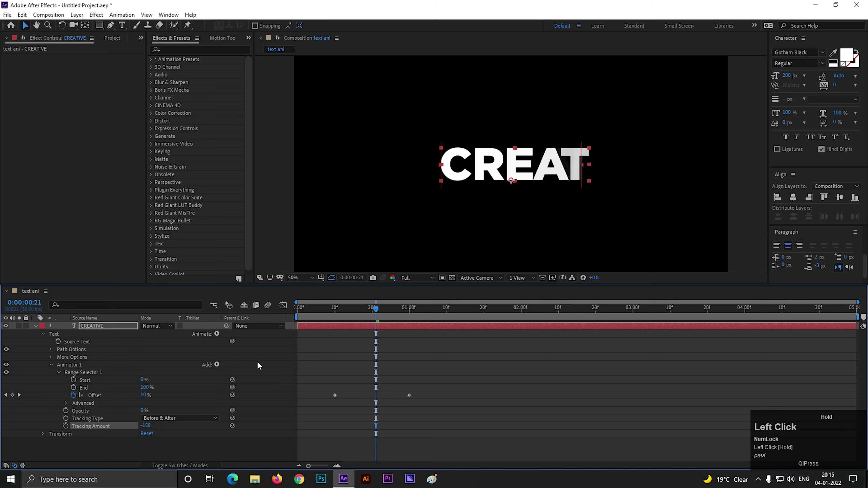
pyautogui.press('space')
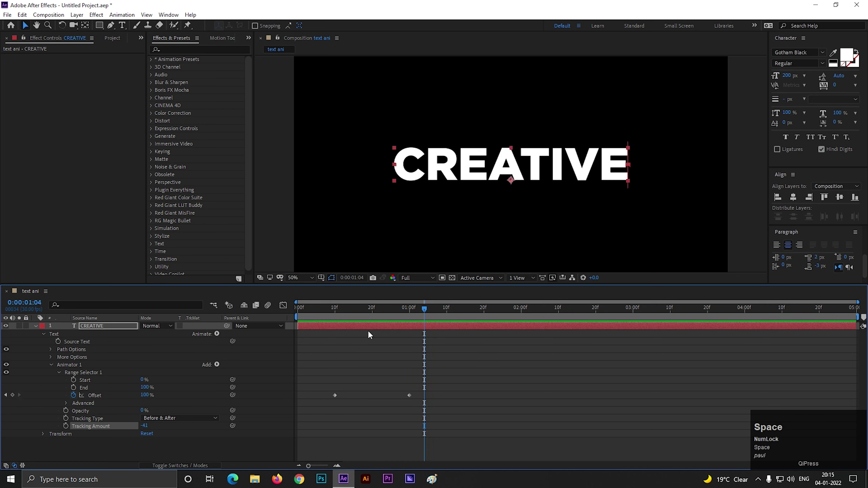
pyautogui.moveTo(370, 319); pyautogui.dragTo(262, 415)
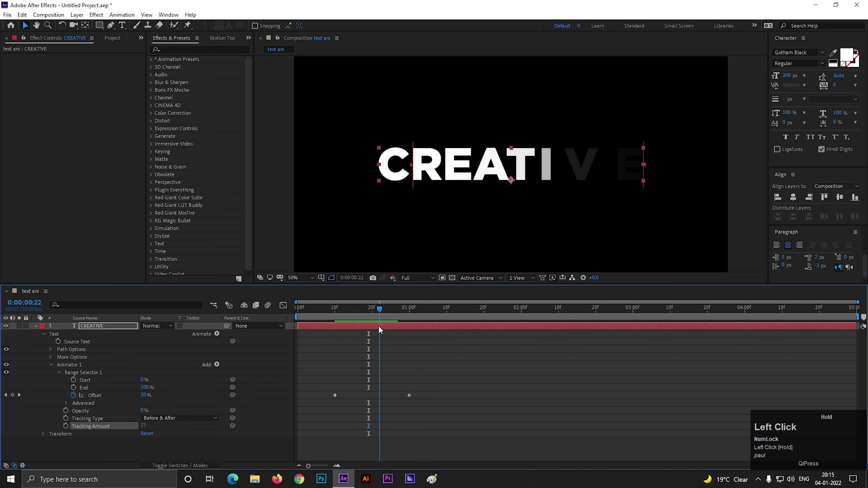
pyautogui.press('ctrl+z')
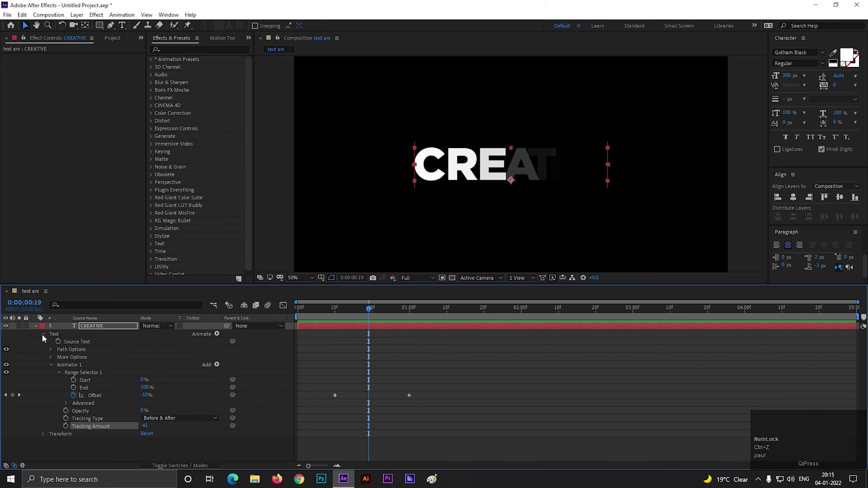
# Step: At frame 26, duplicate CREATIVE into CREATIVE 2 and select the lower original
pyautogui.moveTo(47, 336); pyautogui.dragTo(167, 379)
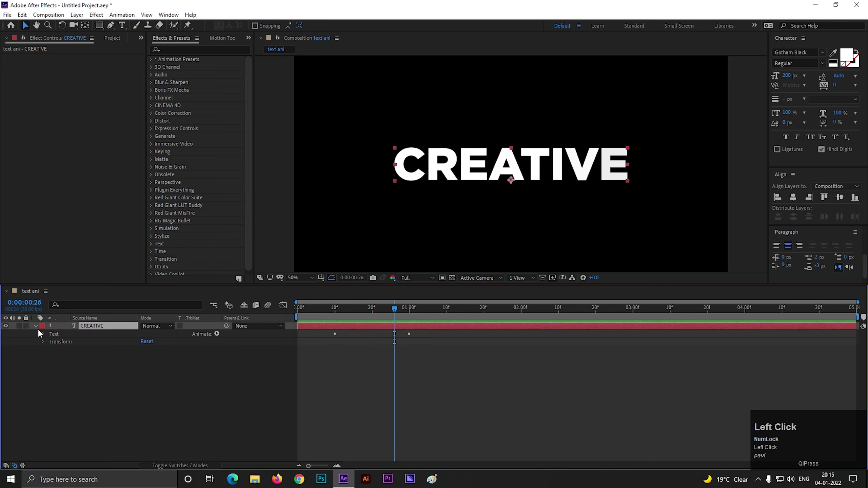
pyautogui.click(109, 351)
pyautogui.press('ctrl+d')
pyautogui.click(96, 337)
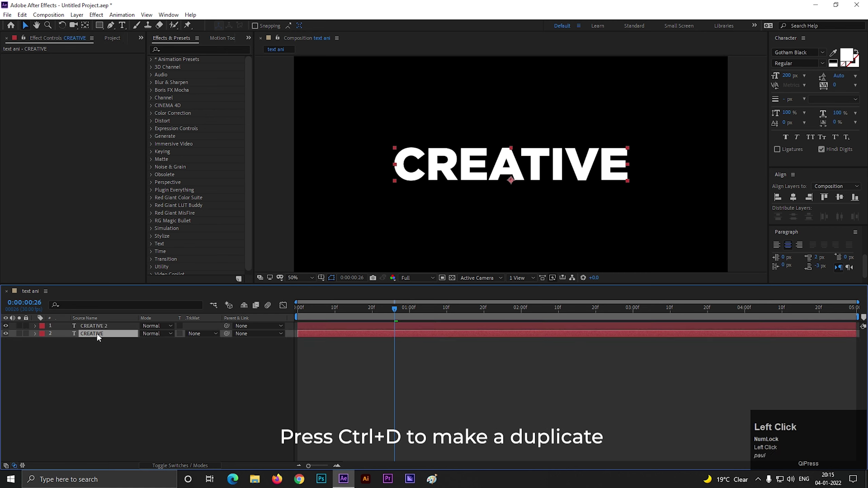
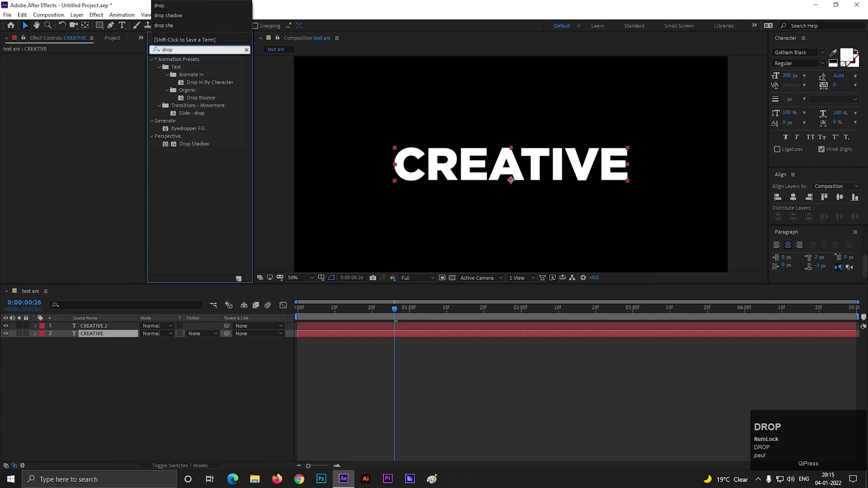
# Step: Apply Drop Shadow to the lower CREATIVE layer with white colour and 100% opacity
pyautogui.click(189, 147)
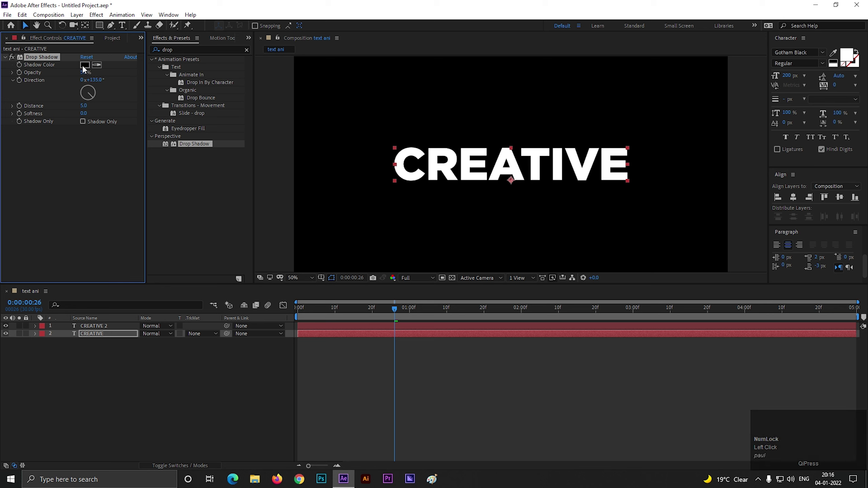
pyautogui.click(87, 69)
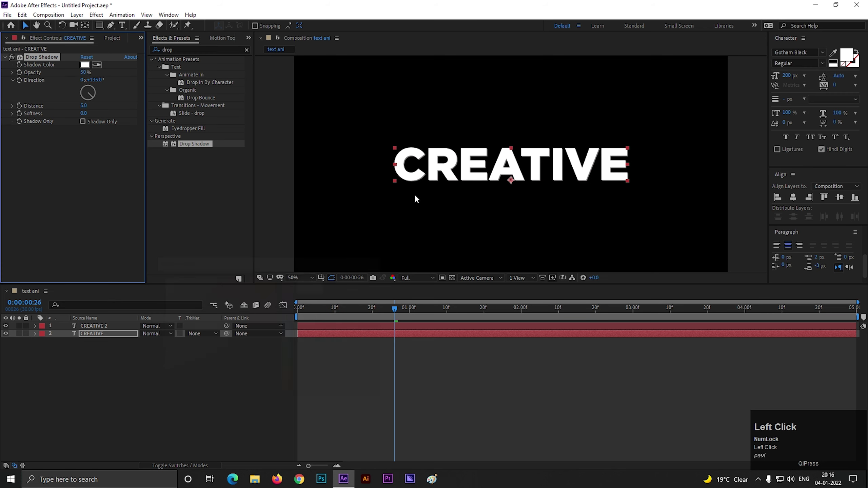
pyautogui.scroll(3)
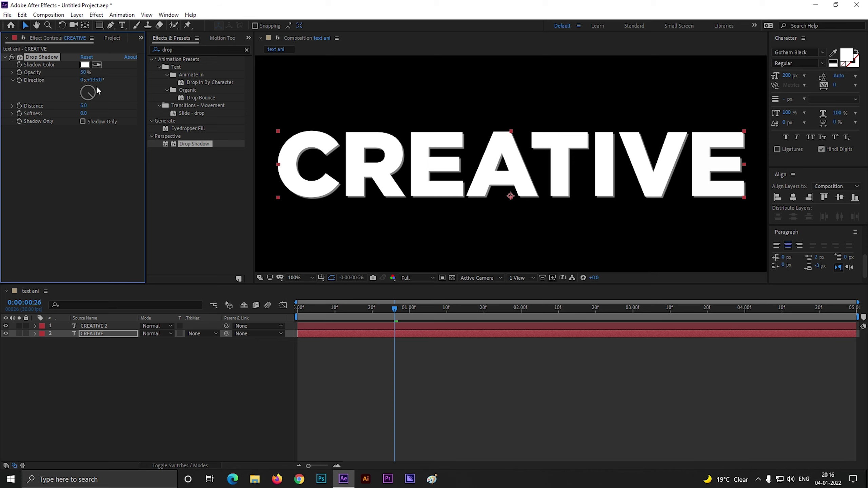
pyautogui.moveTo(90, 74); pyautogui.dragTo(86, 126)
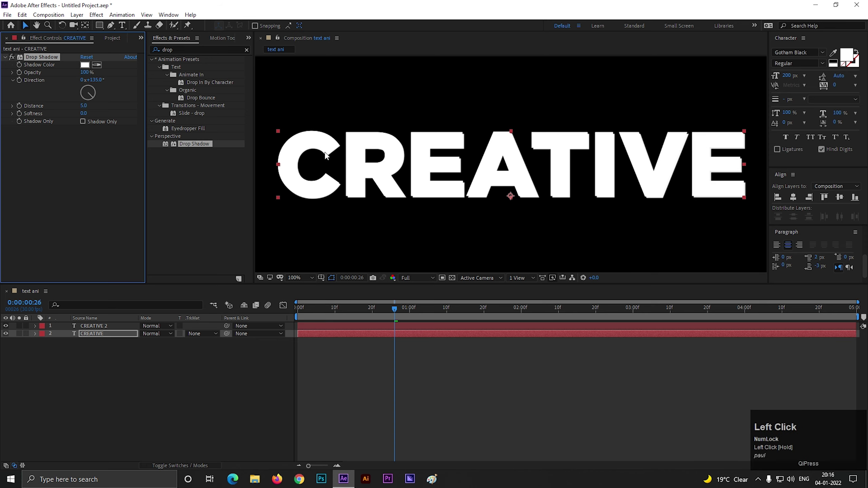
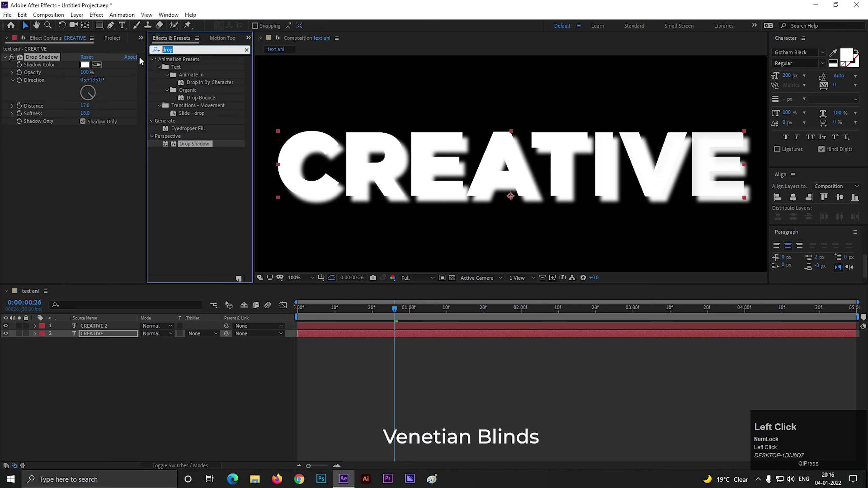
# Step: Apply Venetian Blinds to the shadow layer with Direction 135°
pyautogui.write('bli')
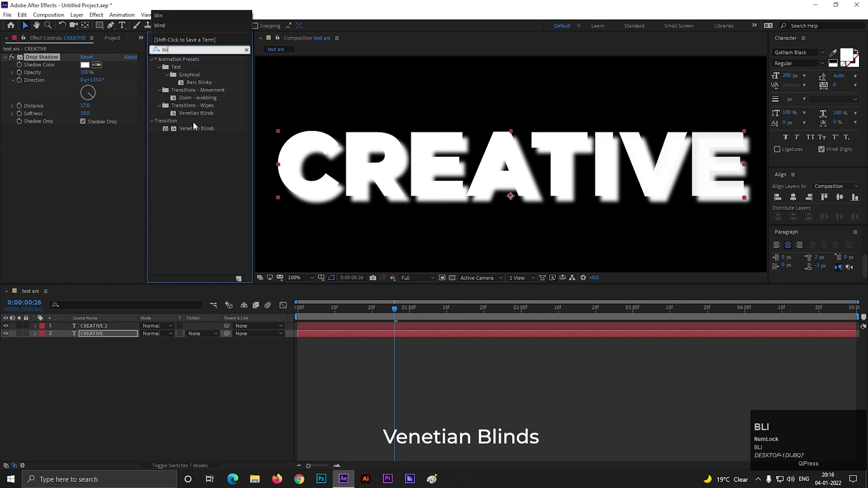
pyautogui.click(206, 132)
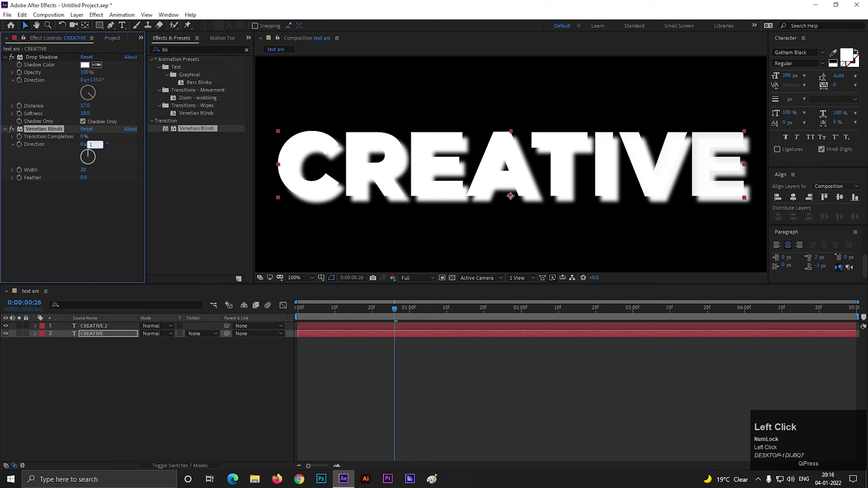
pyautogui.press('Return')
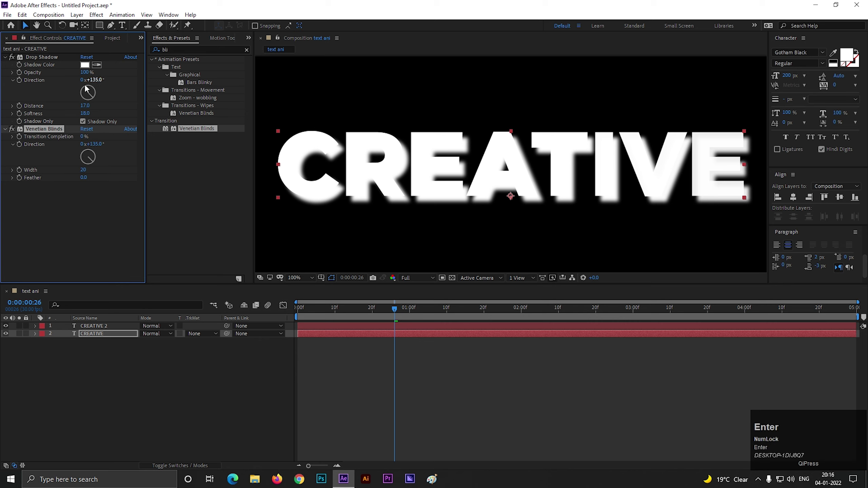
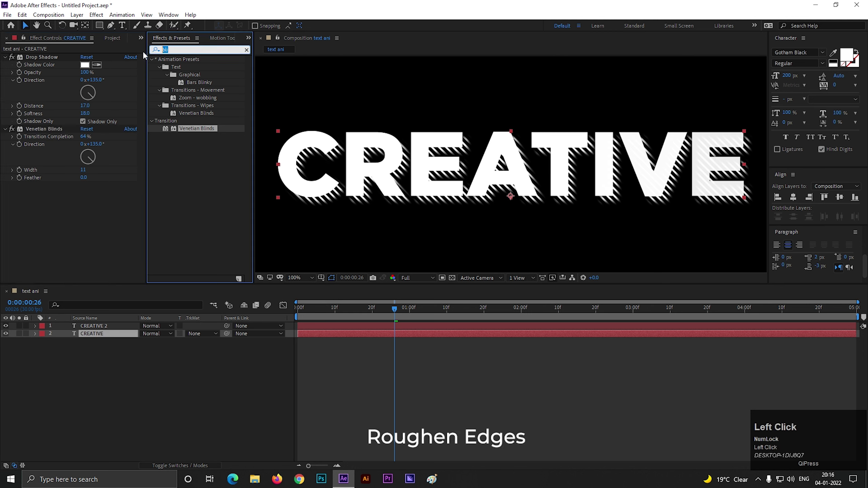
# Step: Apply Roughen Edges to the CREATIVE text layer
pyautogui.write('roug')
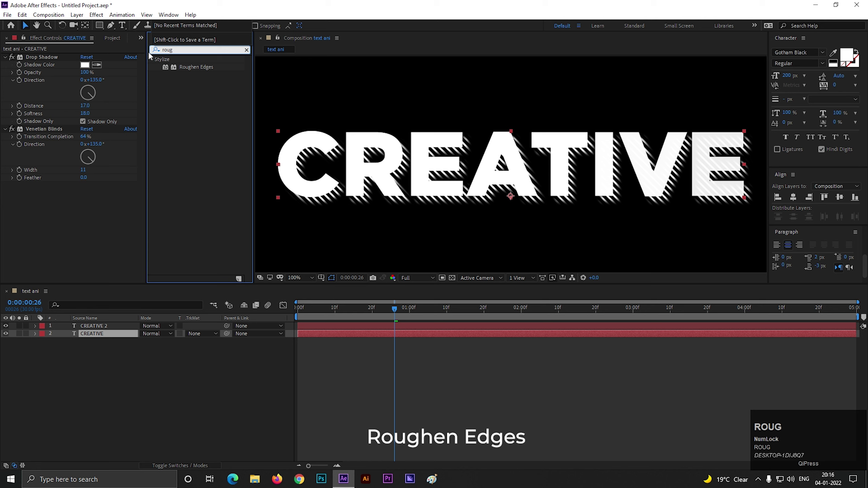
pyautogui.moveTo(191, 74); pyautogui.dragTo(91, 211)
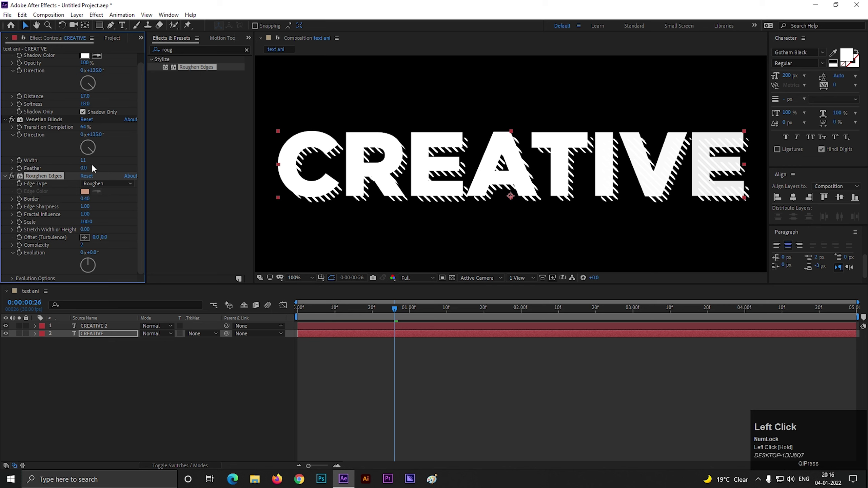
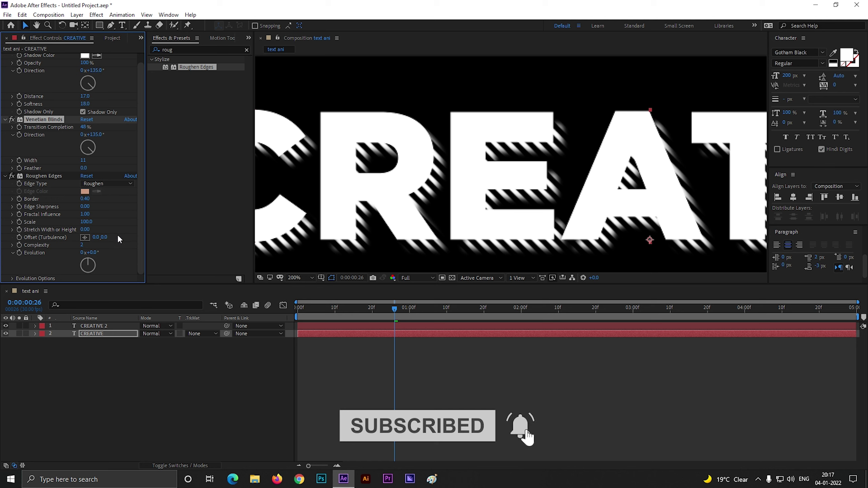
# Step: Set Venetian Blinds completion to 40% and Drop Shadow softness to 41
pyautogui.moveTo(93, 106); pyautogui.dragTo(375, 177)
pyautogui.scroll(-3)
pyautogui.scroll(3)
pyautogui.moveTo(101, 256); pyautogui.dragTo(136, 274)
pyautogui.press('ctrl+z')
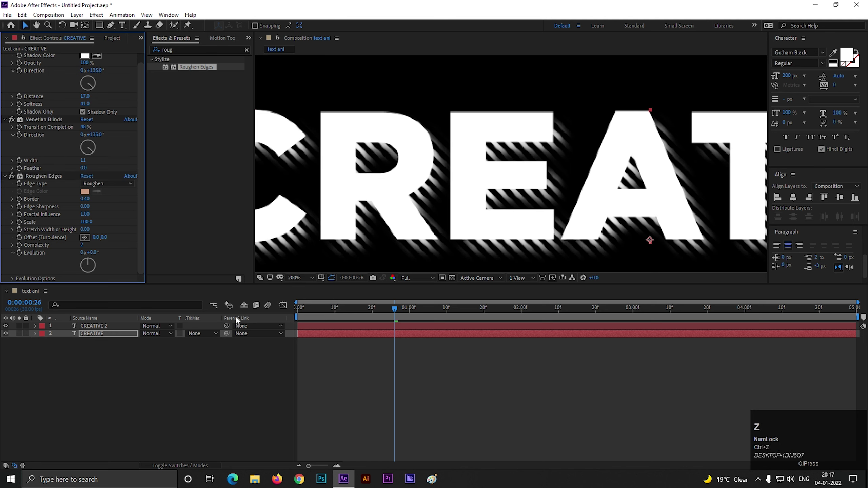
# Step: Drive Roughen Edges Evolution through 5 rotations over the clip, then return near frame 20
pyautogui.moveTo(325, 314); pyautogui.dragTo(89, 257)
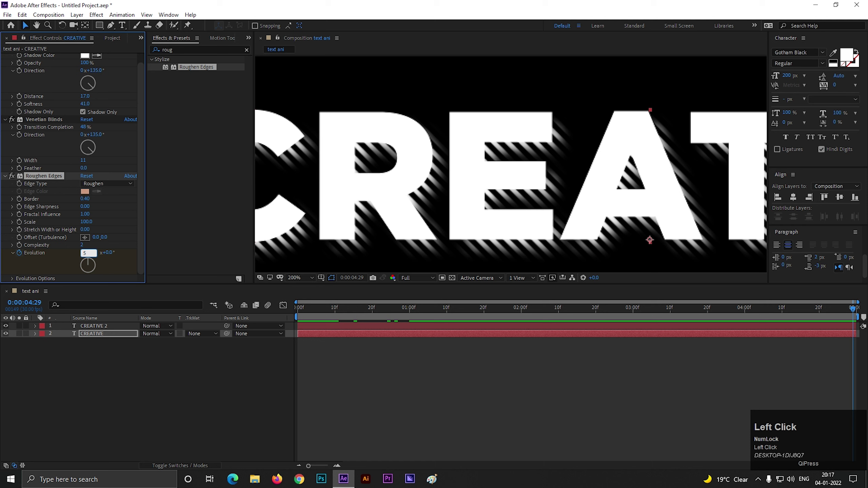
pyautogui.press('Return')
pyautogui.click(348, 308)
pyautogui.press('space')
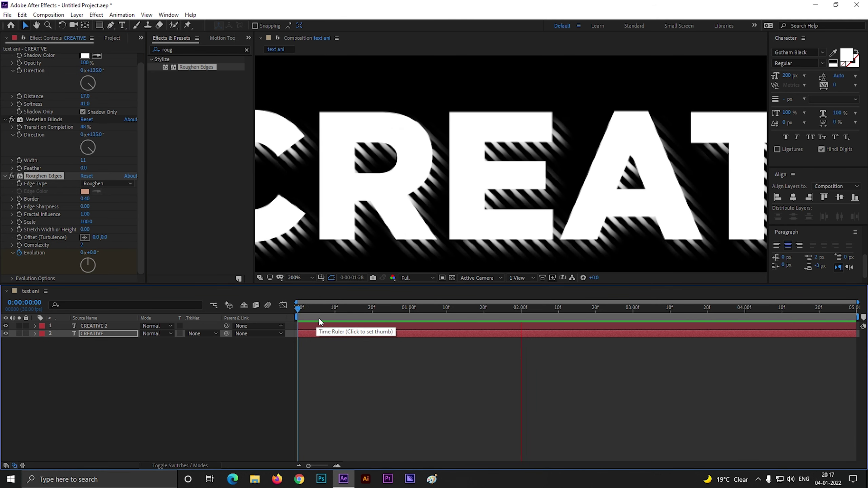
pyautogui.press('space')
pyautogui.click(437, 314)
pyautogui.scroll(-3)
pyautogui.click(124, 377)
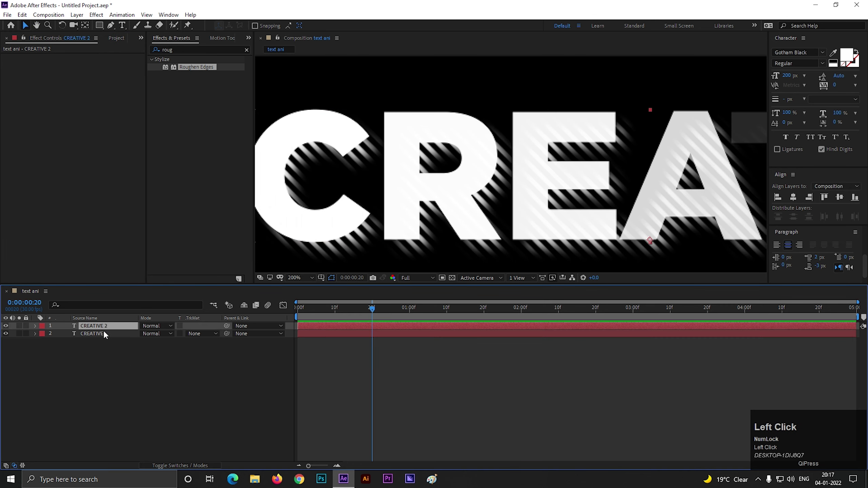
# Step: Pre-compose both CREATIVE layers into a nested composition named Text
pyautogui.rightClick(105, 336)
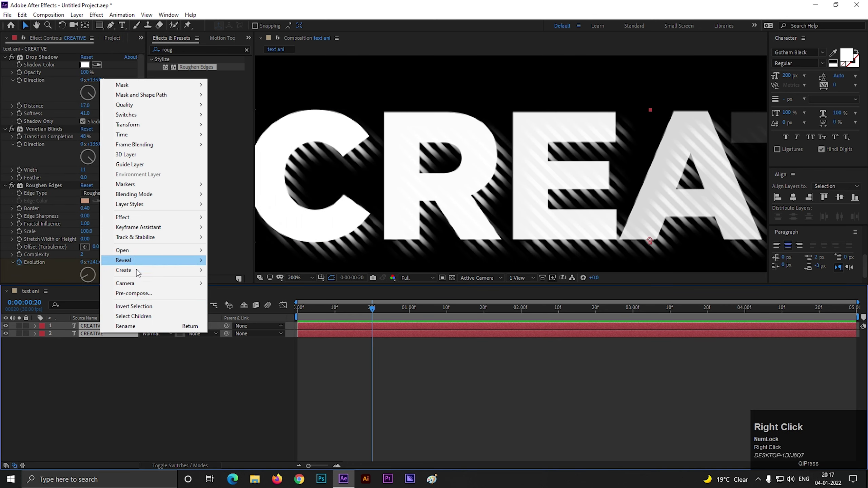
pyautogui.click(137, 300)
pyautogui.write('ext')
pyautogui.press('Return')
pyautogui.click(113, 354)
pyautogui.scroll(-3)
pyautogui.scroll(3)
pyautogui.click(146, 416)
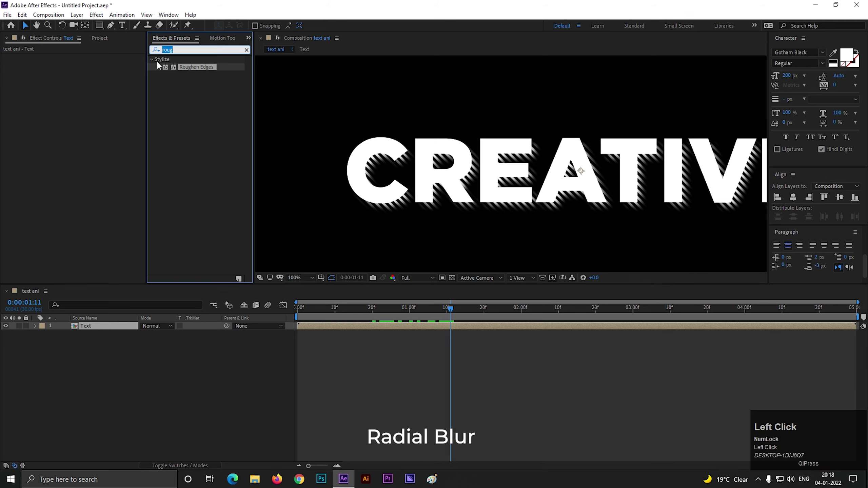
# Step: Apply Radial Blur to the Text layer, Amount 10, Zoom type
pyautogui.write('ra')
pyautogui.press('d')
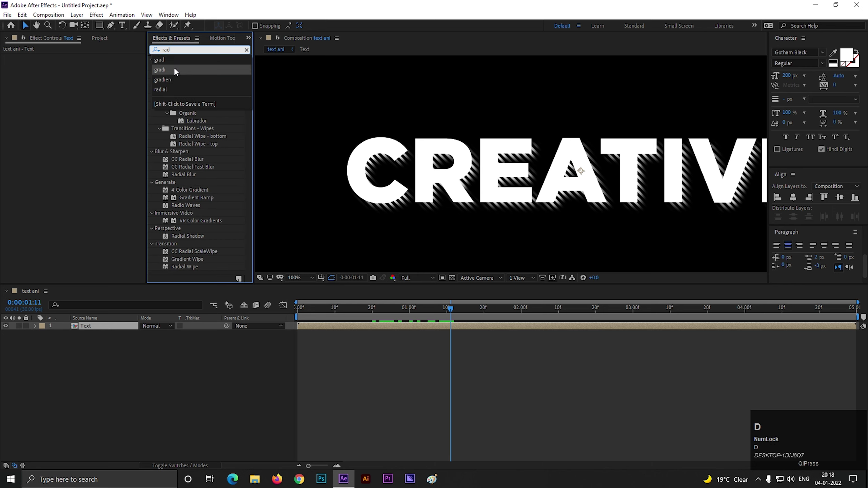
pyautogui.write('di')
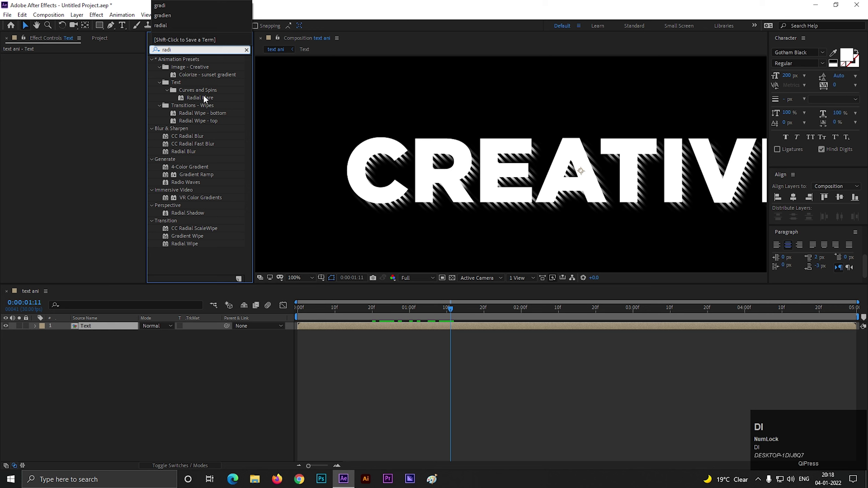
pyautogui.click(185, 154)
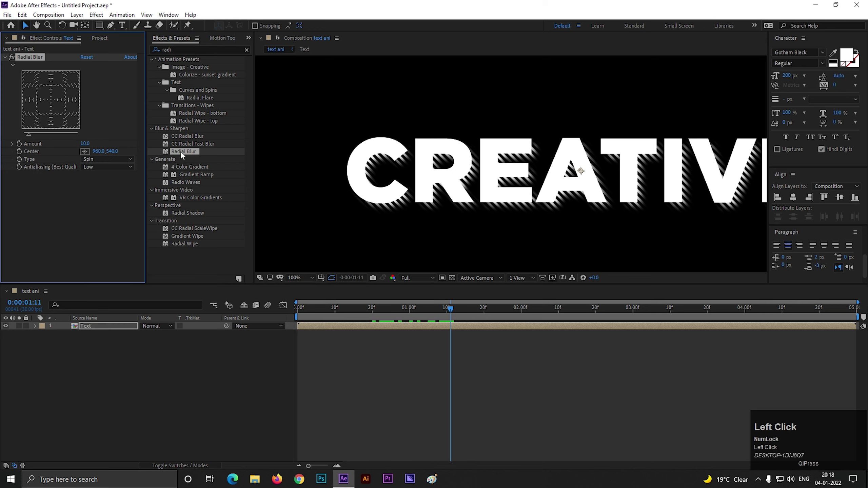
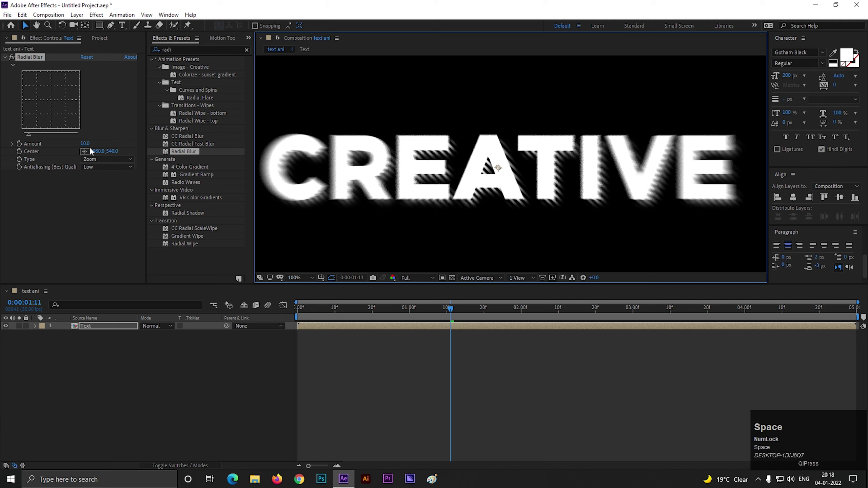
# Step: Reset the Radial Blur Amount to 10 and select the Text layer
pyautogui.moveTo(93, 147); pyautogui.dragTo(384, 191)
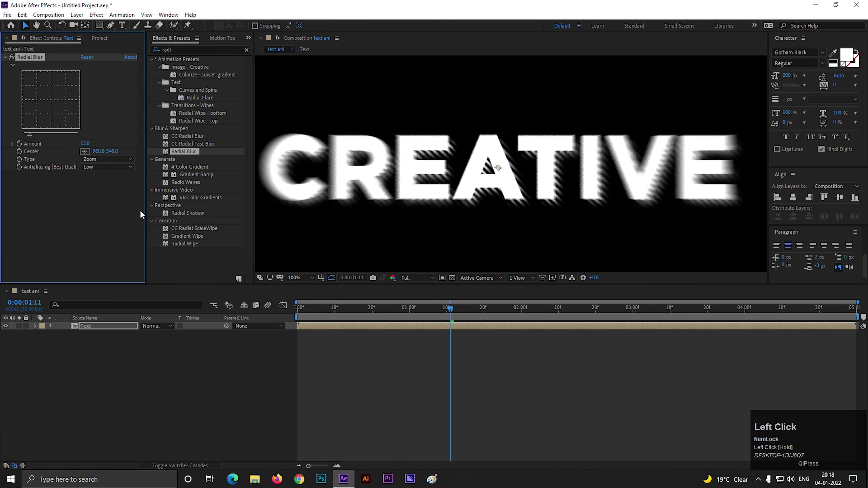
pyautogui.scroll(-3)
pyautogui.click(438, 184)
pyautogui.scroll(-3)
pyautogui.scroll(3)
pyautogui.click(121, 344)
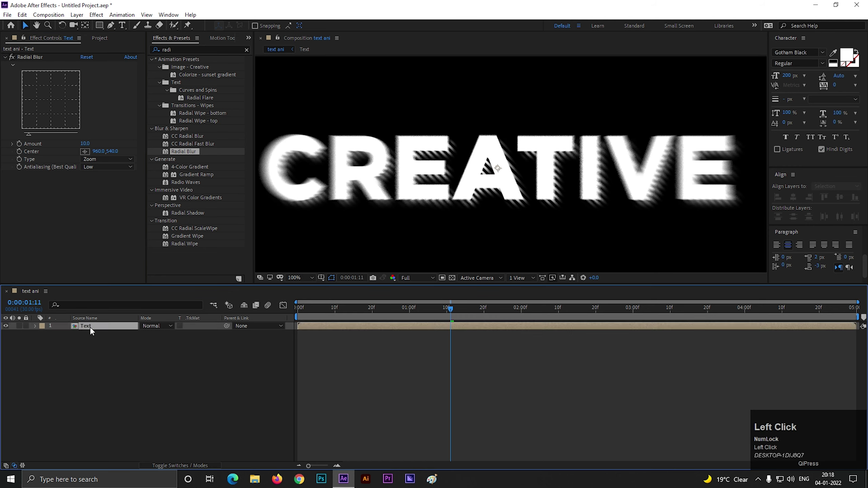
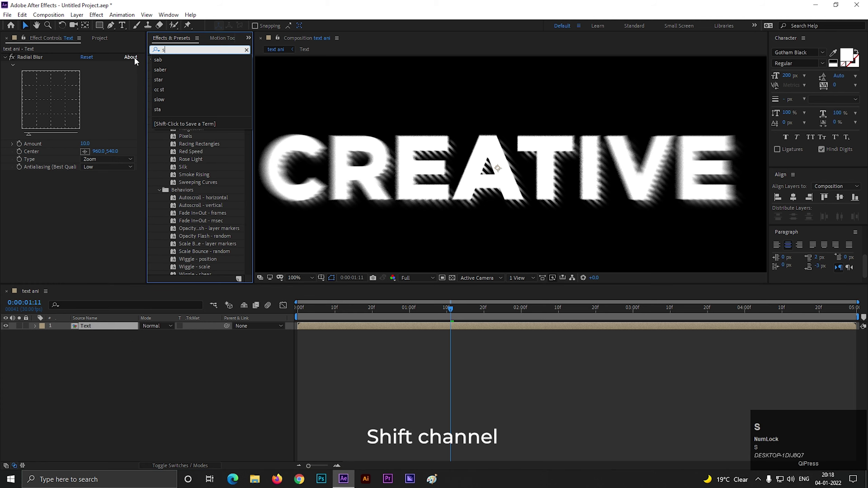
# Step: Apply Shift Channels to Text with green and blue Full Off so CREATIVE shows red
pyautogui.write('shif')
pyautogui.click(191, 69)
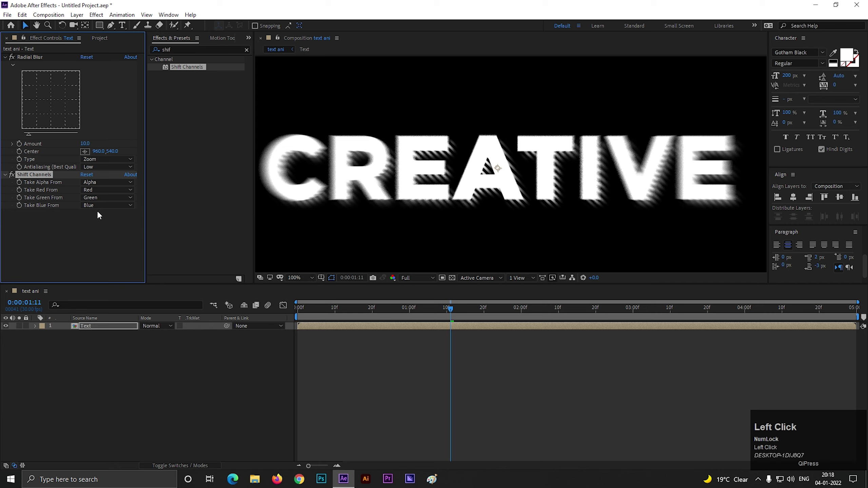
pyautogui.click(99, 201)
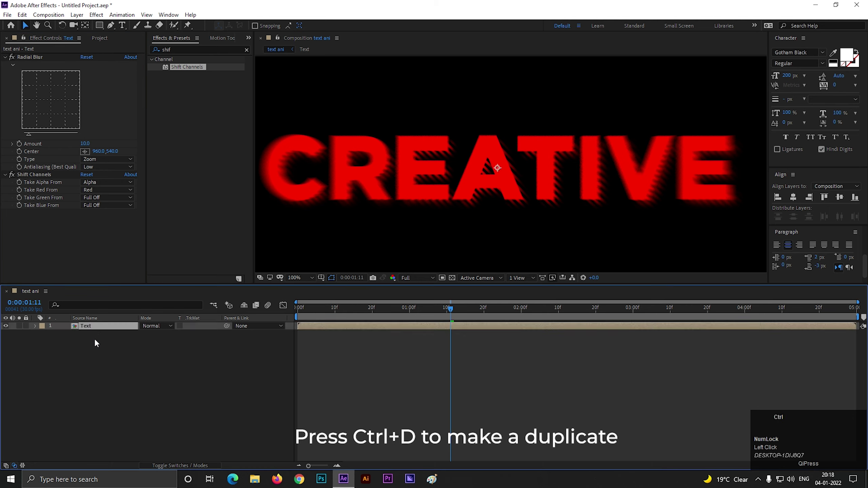
# Step: Duplicate the red Text layer and set the copy's Shift Channels to green only
pyautogui.press('ctrl+d')
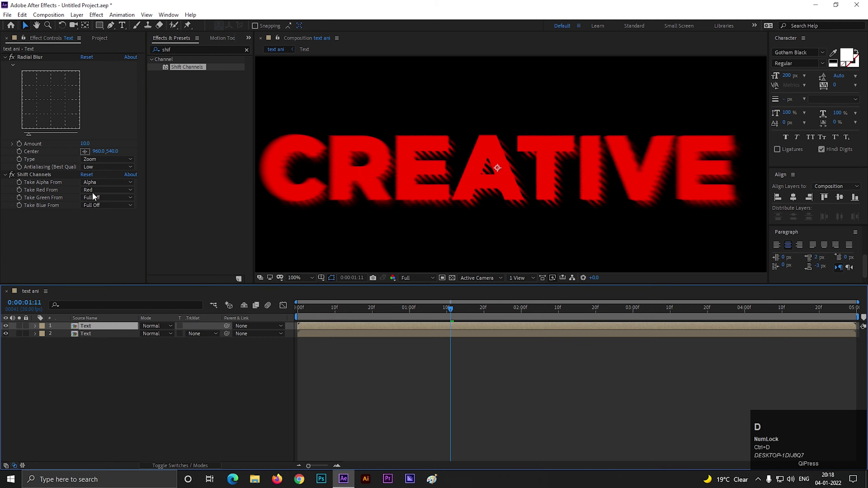
pyautogui.click(97, 192)
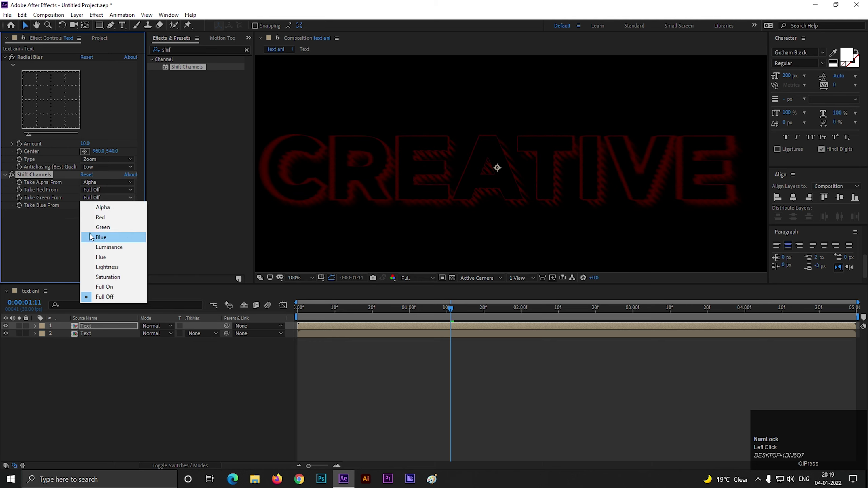
pyautogui.click(112, 232)
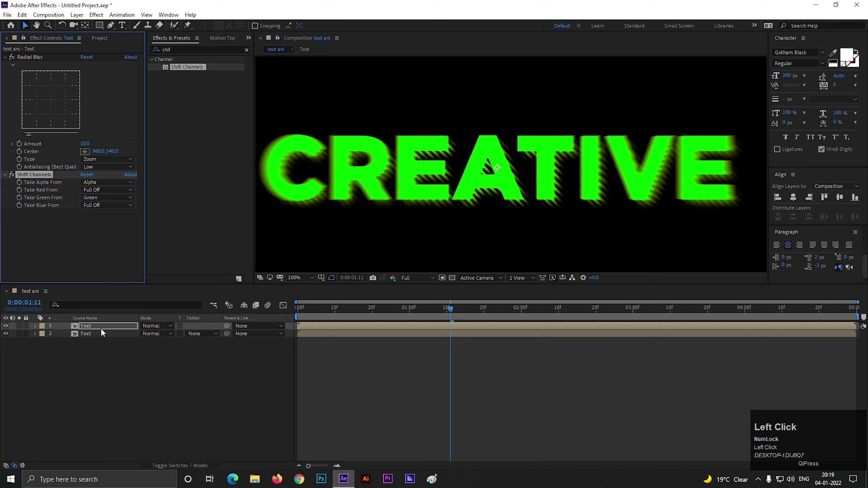
# Step: Duplicate the green Text layer and set that copy to blue only
pyautogui.press('ctrl+d')
pyautogui.press('ctrl+z')
pyautogui.click(107, 352)
pyautogui.press('ctrl+d')
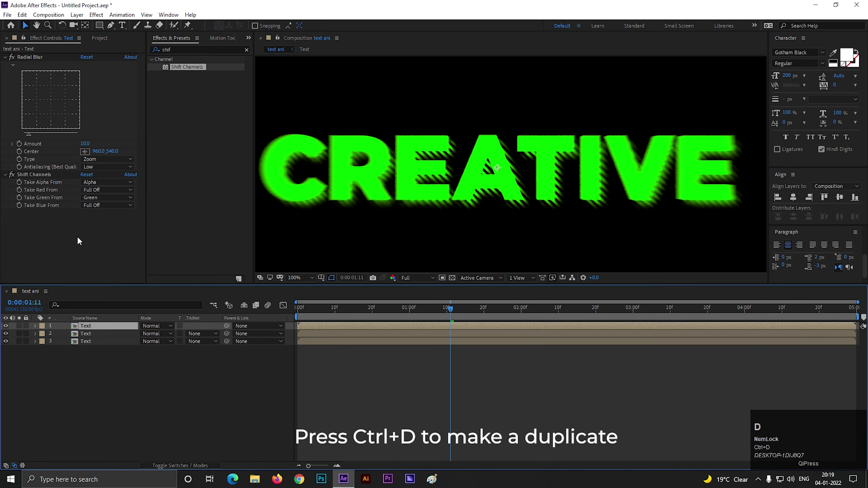
pyautogui.click(104, 201)
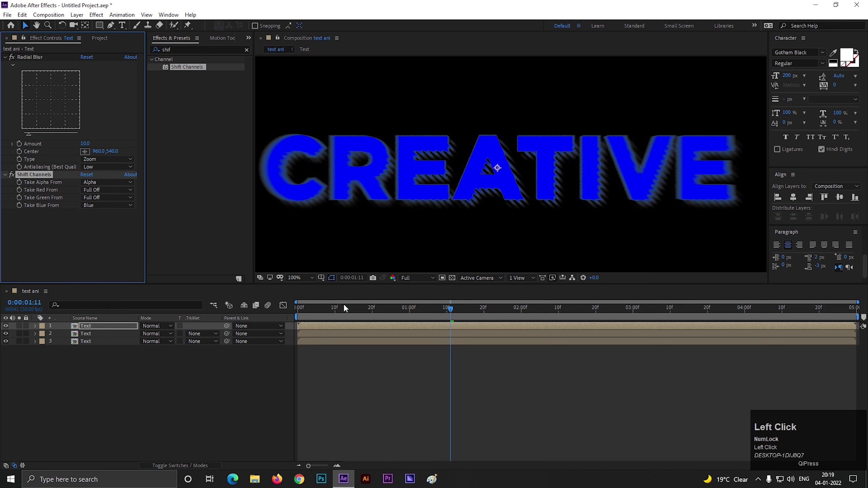
# Step: Set the top two Text copies to Screen mode so CREATIVE blends back to white
pyautogui.click(100, 332)
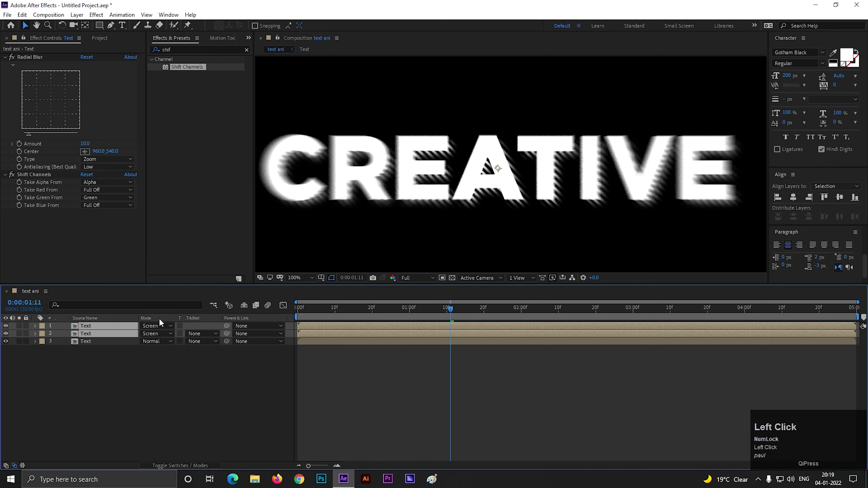
pyautogui.click(168, 469)
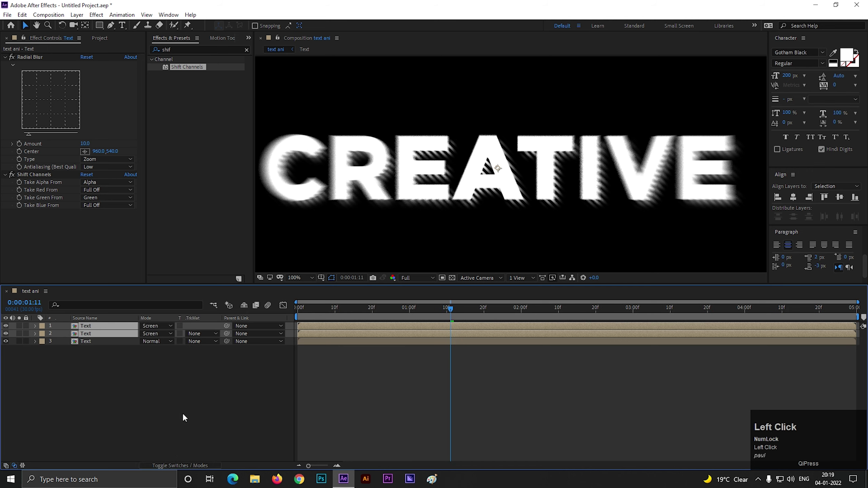
pyautogui.press('F4')
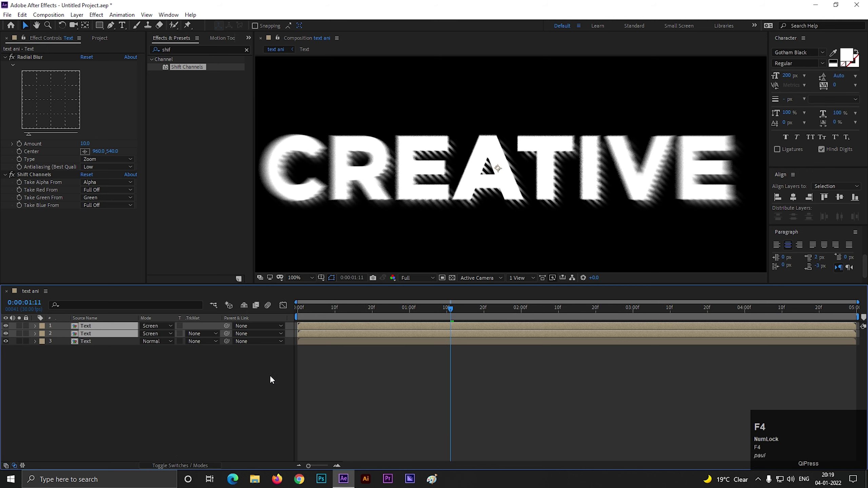
# Step: Reveal Position on all three Text layers and give the top one a wiggle(2,10) expression
pyautogui.click(144, 366)
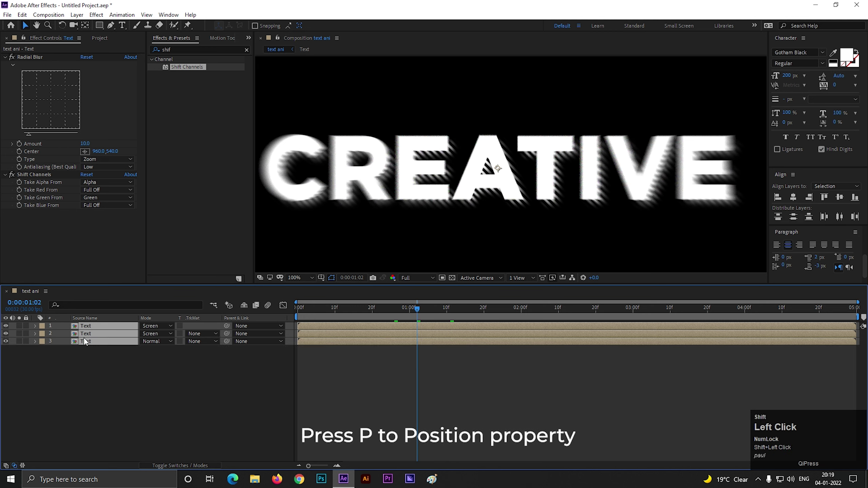
pyautogui.press('p')
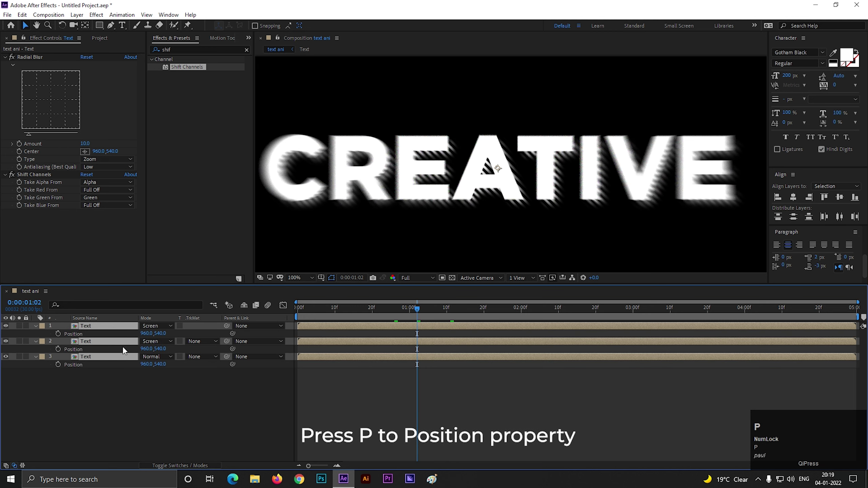
pyautogui.click(117, 406)
pyautogui.click(63, 337)
pyautogui.write('wiggl')
pyautogui.press('Return')
pyautogui.press(',')
# Step: Copy the wiggle(2,10) expression onto the second and third layers' Position
pyautogui.moveTo(383, 417); pyautogui.dragTo(328, 340)
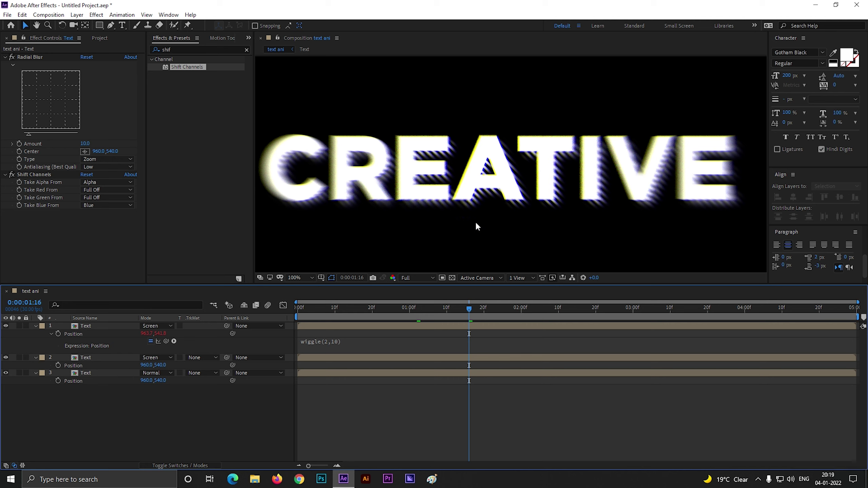
pyautogui.press('ctrl+c')
pyautogui.click(377, 430)
pyautogui.click(63, 367)
pyautogui.press('ctrl+v')
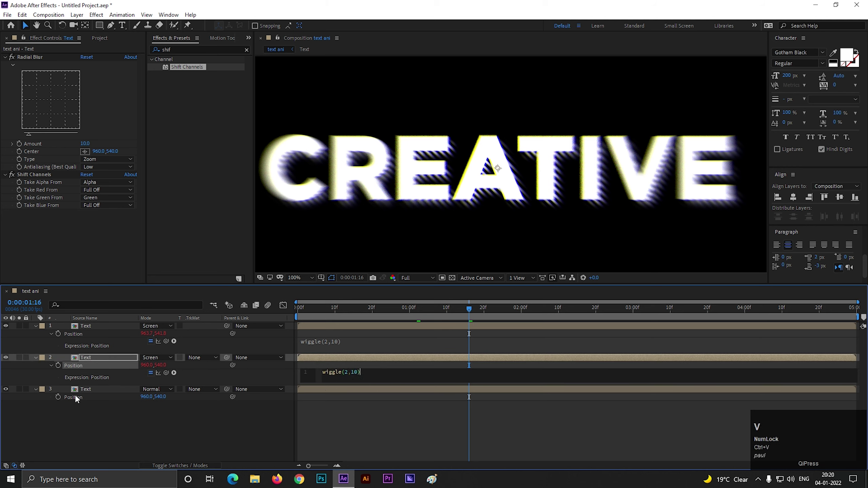
pyautogui.click(62, 399)
pyautogui.press('ctrl+v')
pyautogui.click(373, 432)
pyautogui.press('space')
# Step: Preview the shaking text and reduce layers 2 and 3 to wiggle(2,5)
pyautogui.click(263, 317)
pyautogui.press('space')
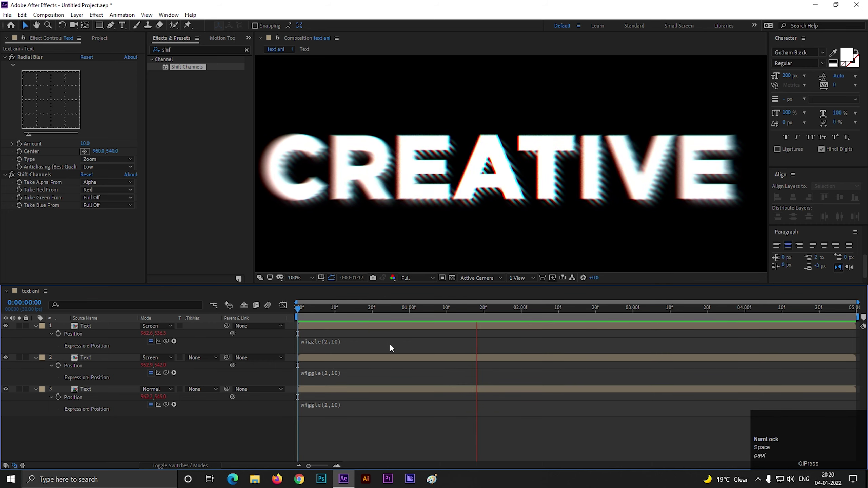
pyautogui.press('space')
pyautogui.scroll(-3)
pyautogui.press('space')
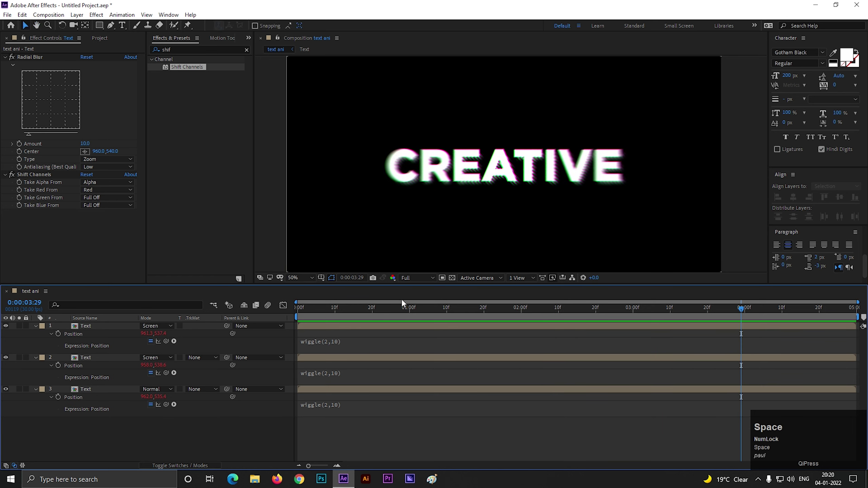
pyautogui.scroll(3)
# Step: Preview the subtler RGB jitter from the start and collapse the layers
pyautogui.moveTo(333, 380); pyautogui.dragTo(379, 440)
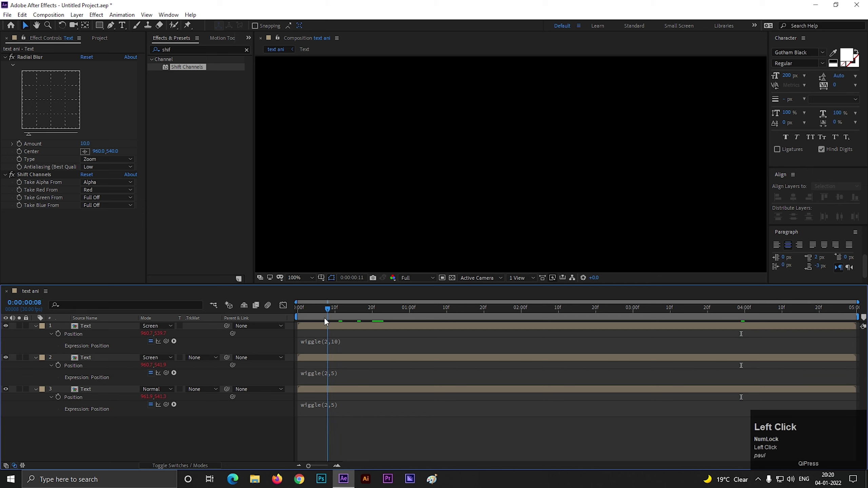
pyautogui.press('space')
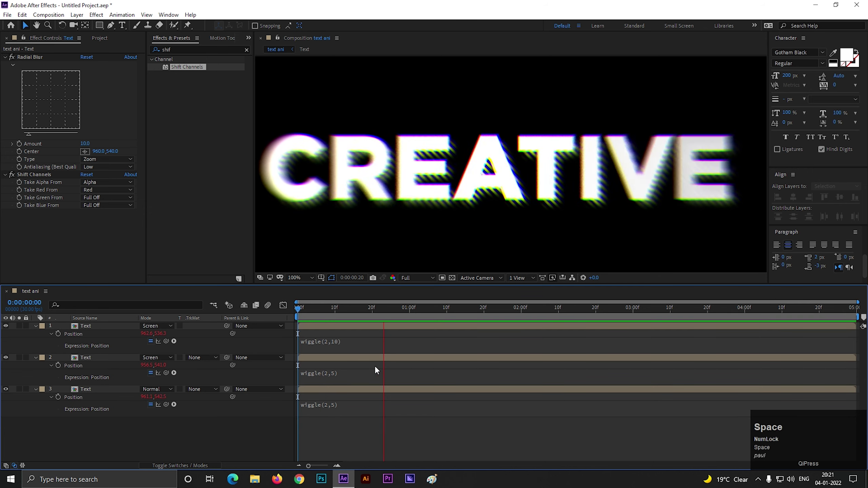
pyautogui.scroll(-3)
pyautogui.scroll(3)
pyautogui.scroll(-3)
pyautogui.press('space')
pyautogui.moveTo(303, 314); pyautogui.dragTo(36, 329)
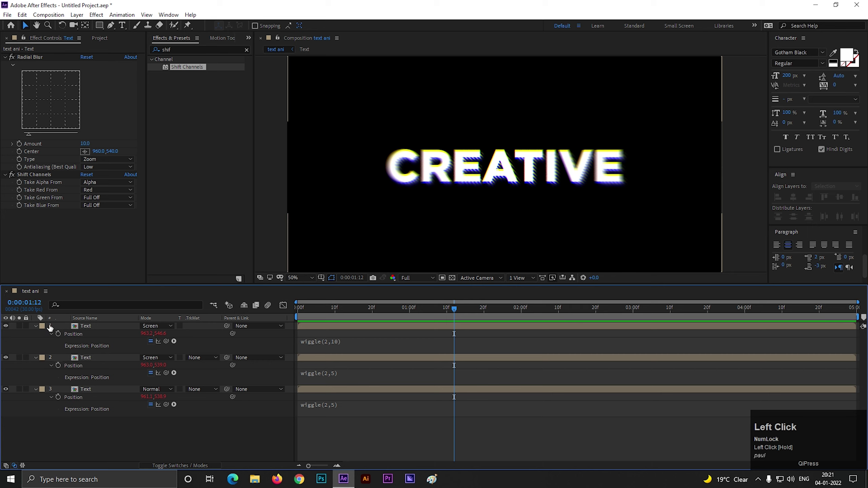
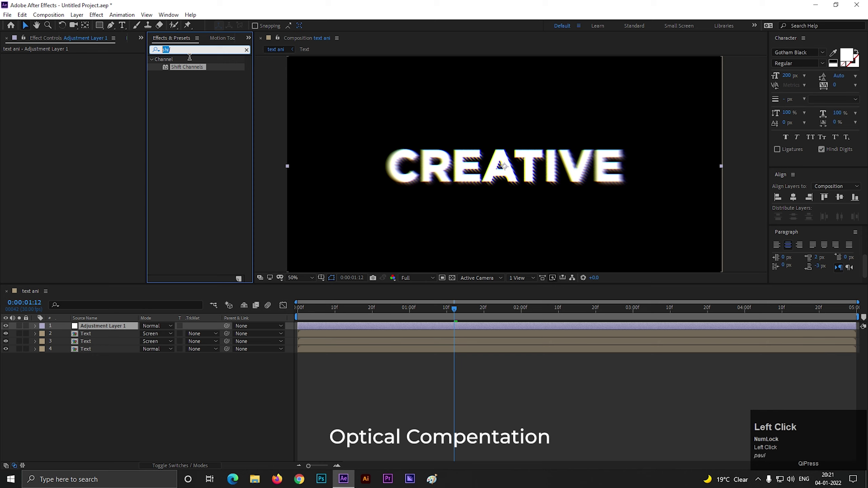
# Step: Apply Optics Compensation to the new adjustment layer with Reverse Lens Distortion enabled
pyautogui.write('optic')
pyautogui.moveTo(195, 70); pyautogui.dragTo(113, 76)
pyautogui.press('ctrl+z')
pyautogui.click(21, 69)
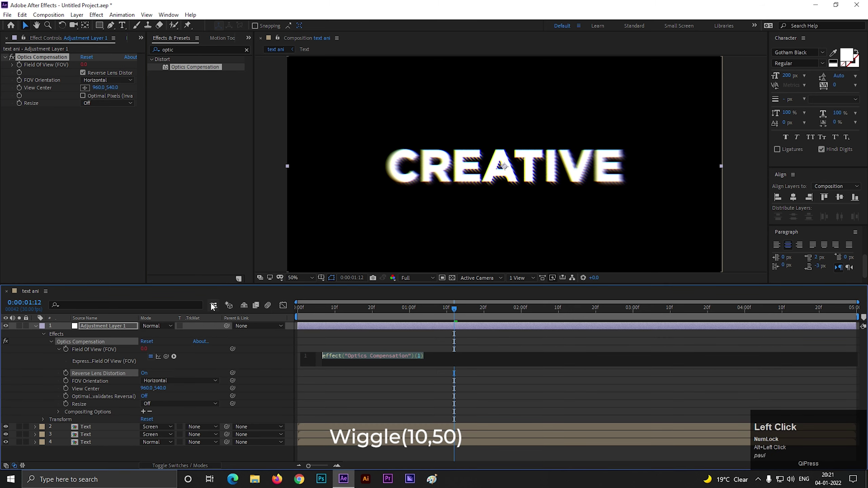
# Step: Drive Field Of View with a wiggle(10,50) expression and preview the bouncing distortion
pyautogui.write('wiggl')
pyautogui.press('Return')
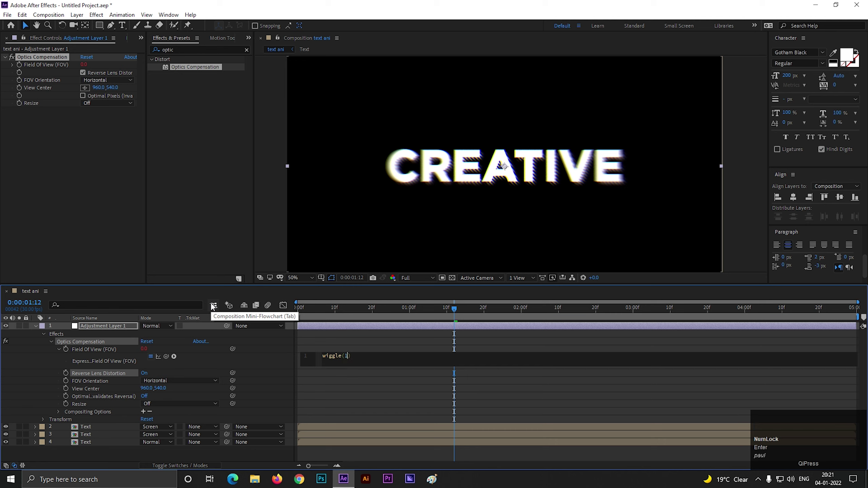
pyautogui.press(',')
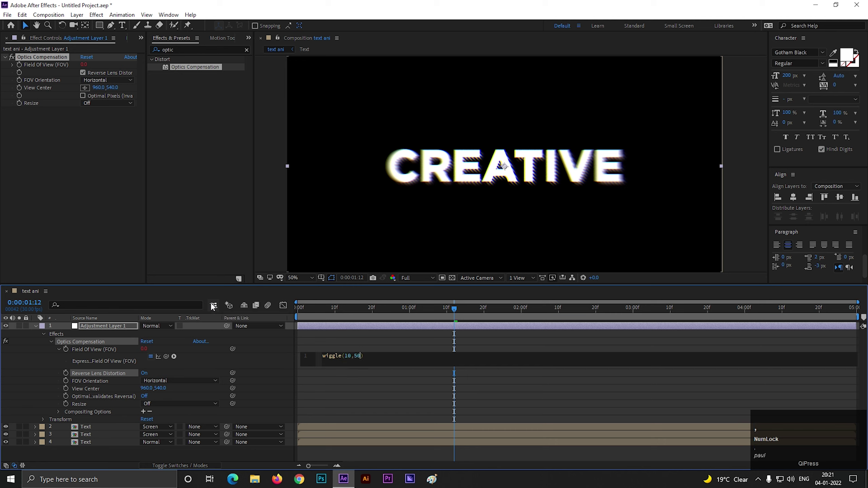
pyautogui.click(370, 409)
pyautogui.click(307, 312)
pyautogui.press('space')
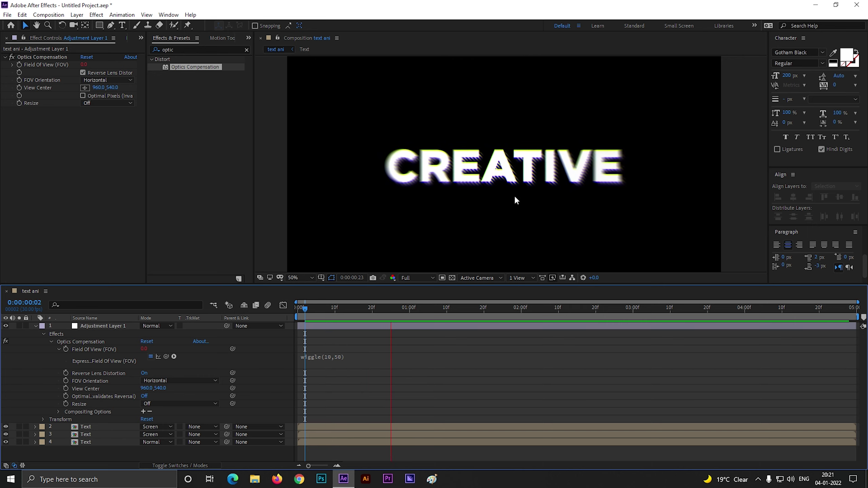
pyautogui.scroll(-3)
pyautogui.scroll(3)
pyautogui.press('space')
# Step: Create a solid named bg with a dark grey #181818 Fill and move it below the text layers
pyautogui.moveTo(37, 328); pyautogui.dragTo(112, 373)
pyautogui.rightClick(101, 380)
pyautogui.click(120, 285)
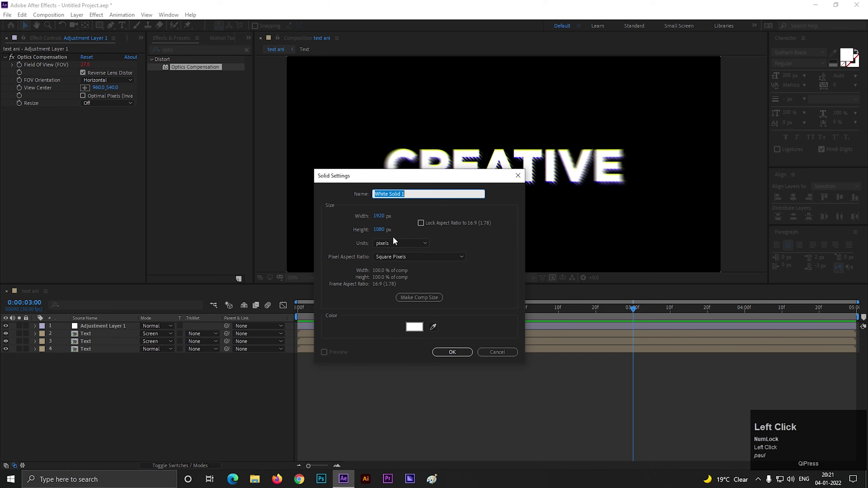
pyautogui.write('bg')
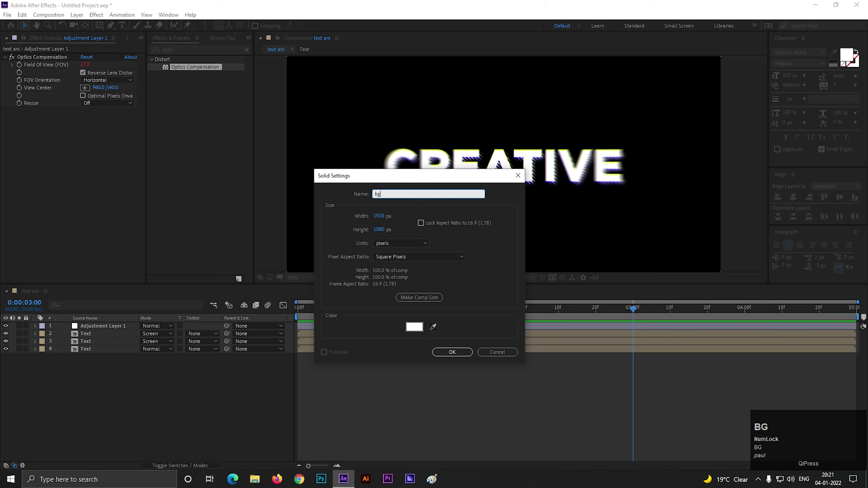
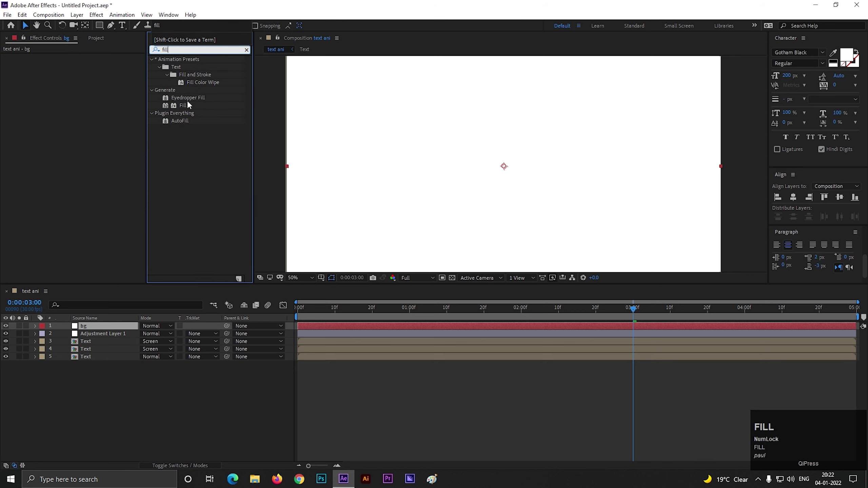
pyautogui.moveTo(189, 105); pyautogui.dragTo(356, 282)
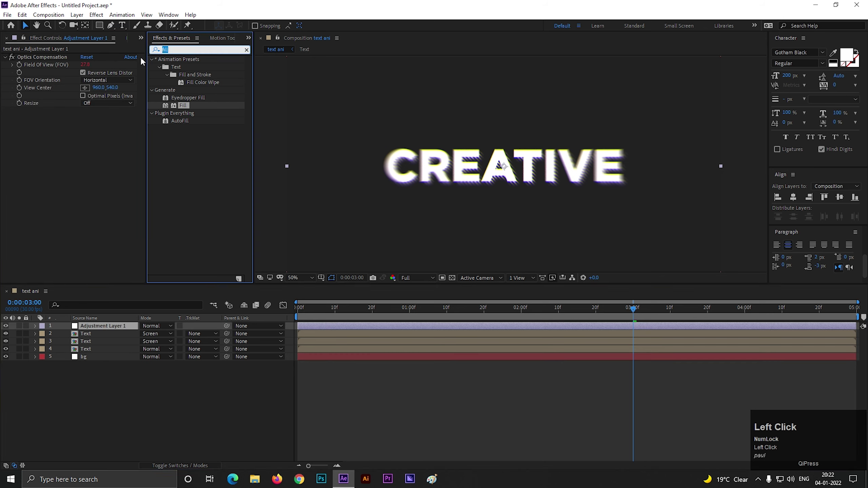
# Step: Apply Noise at 15% to the adjustment layer and preview the grain
pyautogui.write('noise')
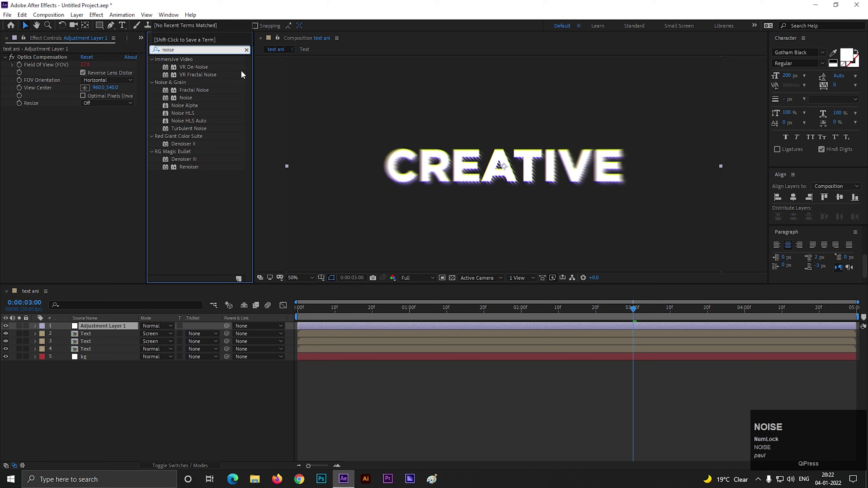
pyautogui.click(189, 101)
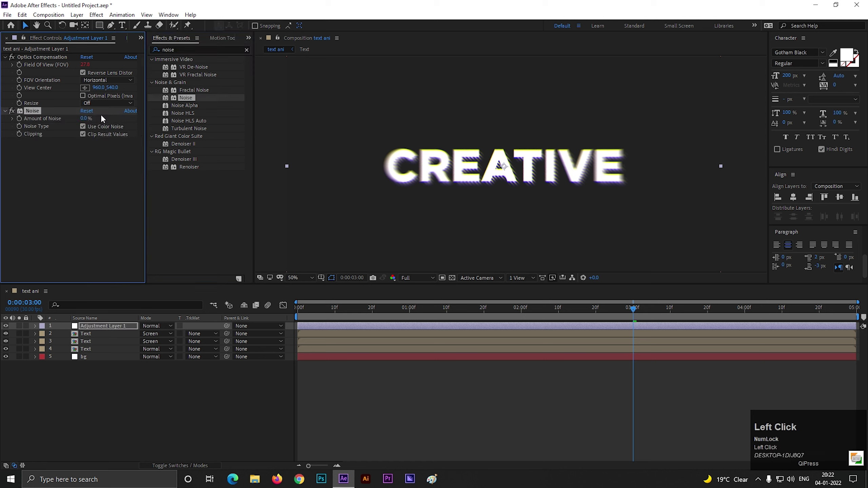
pyautogui.press('Return')
pyautogui.scroll(-3)
pyautogui.scroll(3)
pyautogui.click(358, 312)
pyautogui.press('space')
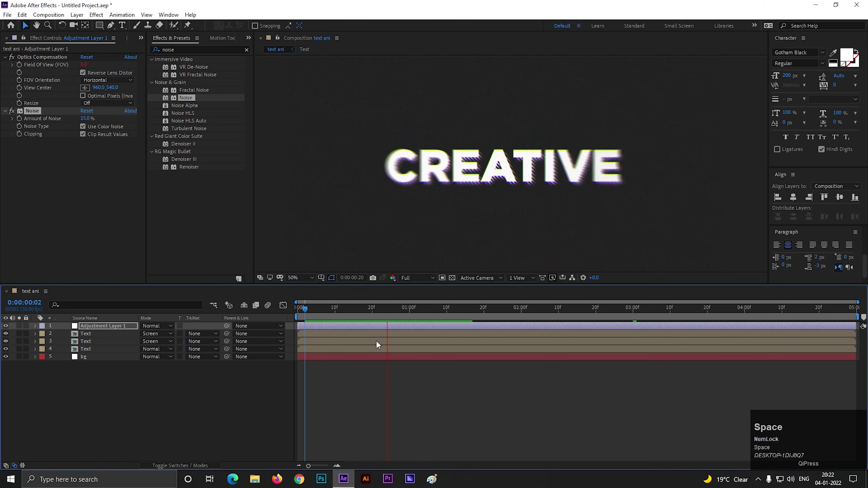
pyautogui.scroll(-3)
pyautogui.scroll(3)
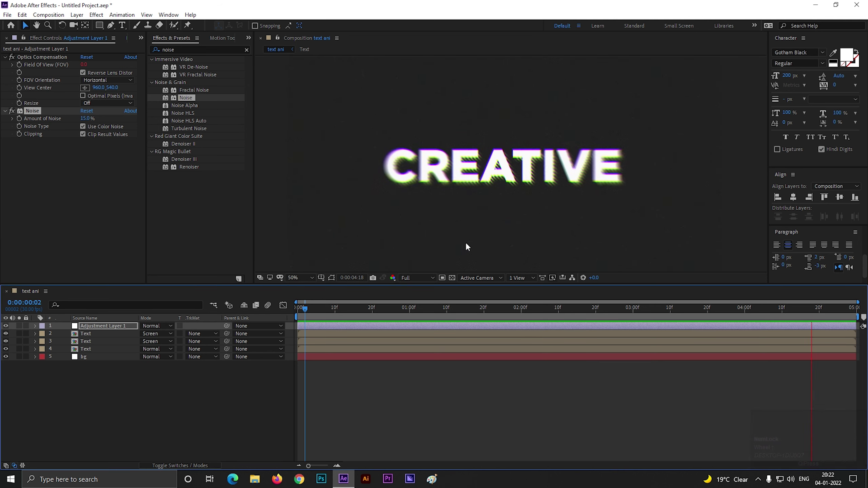
pyautogui.press('space')
# Step: Darken the bg Fill colour to near-black #121111
pyautogui.click(97, 359)
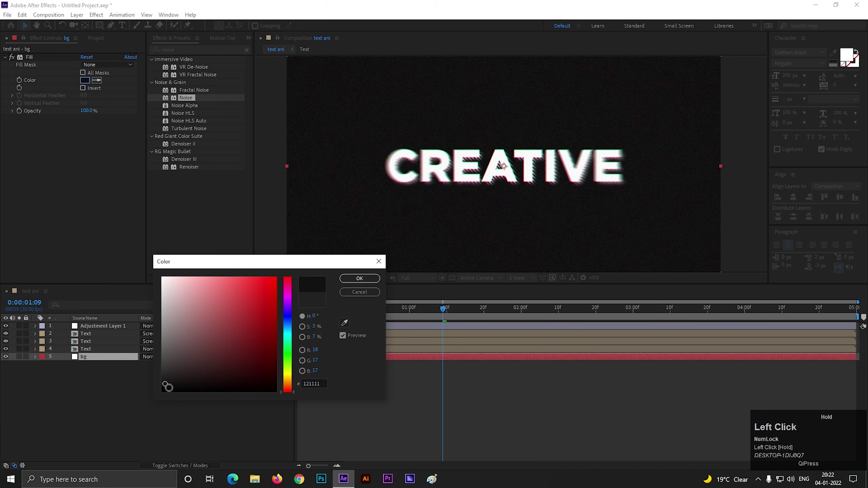
pyautogui.press('space')
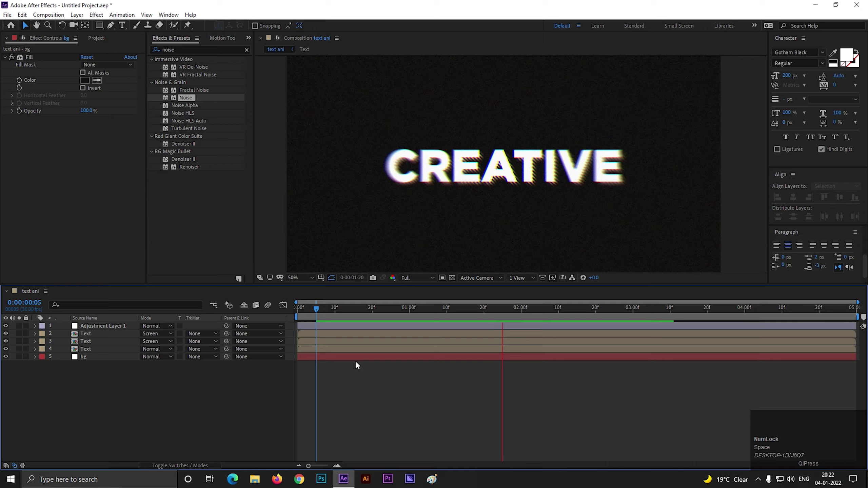